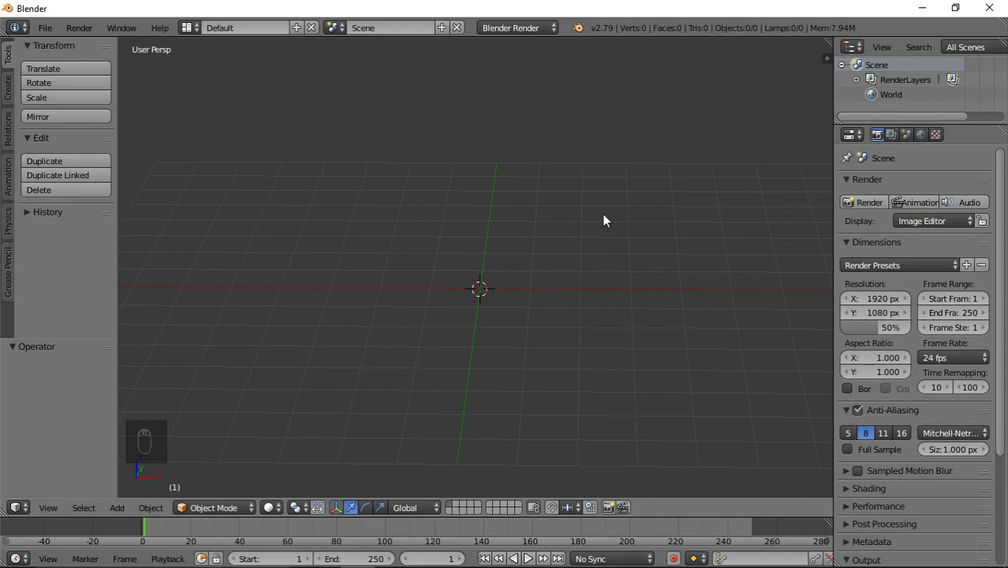
# Add a mesh cube to the empty scene from the Shift+A add menu
pyautogui.press('shift+a')
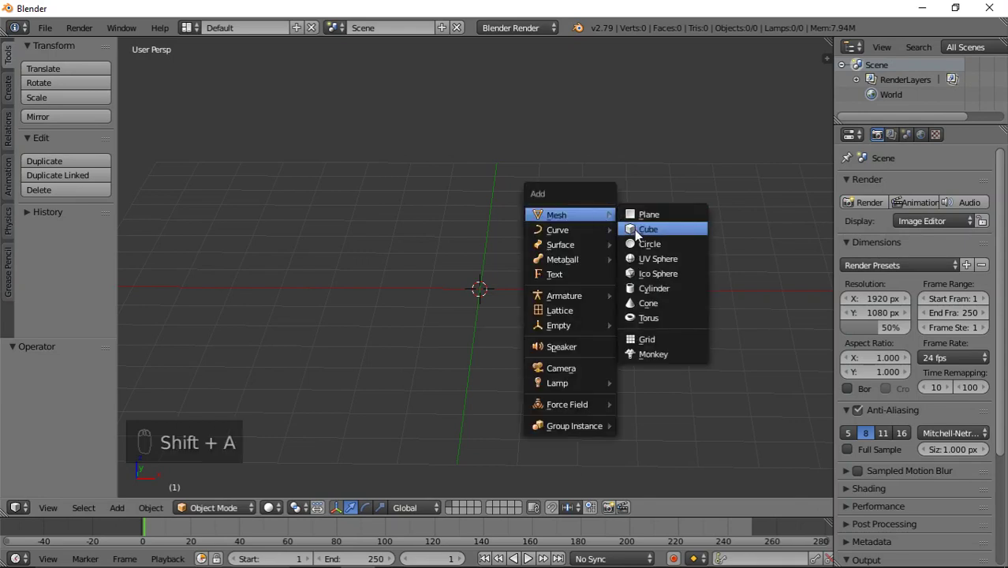
pyautogui.middleClick(503, 318)
# Enter edit mode on the cube, deselect all and start a loop cut just below its top face
pyautogui.press('Tab')
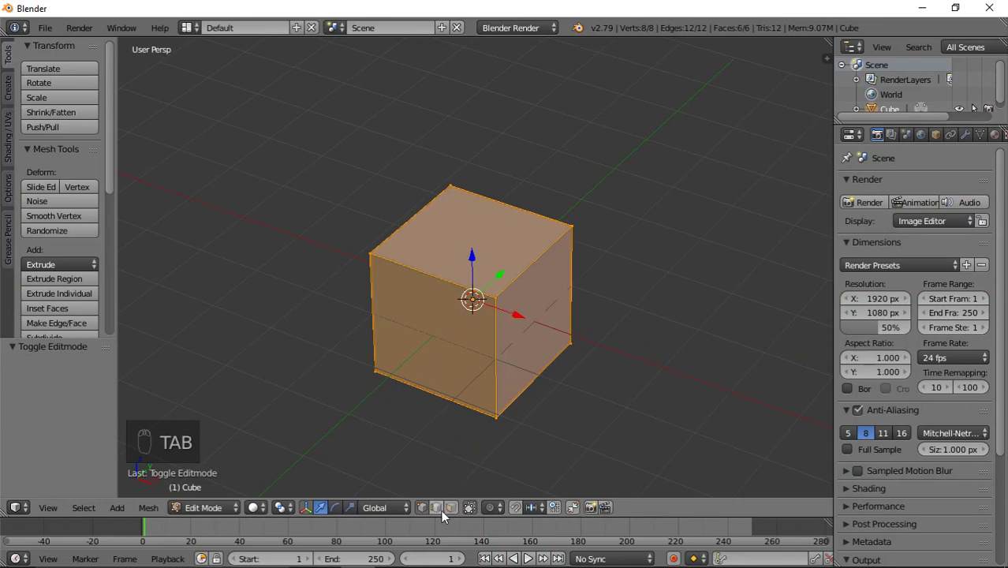
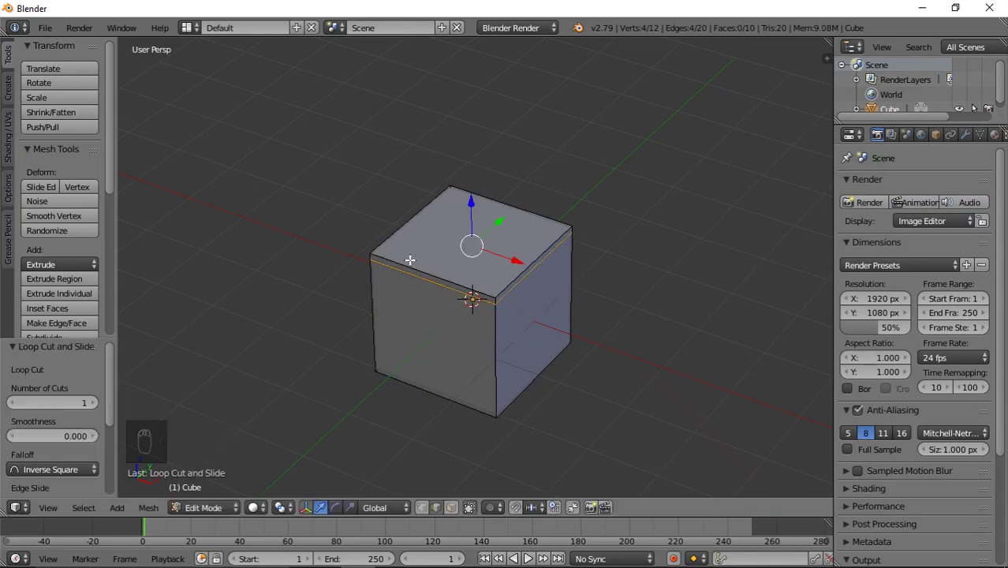
pyautogui.middleClick(424, 256)
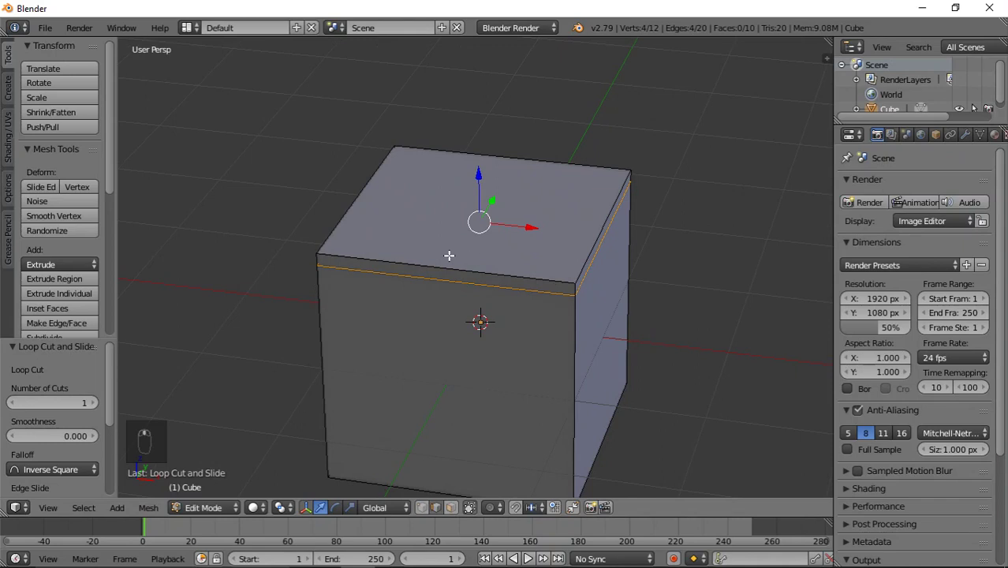
pyautogui.press('a')
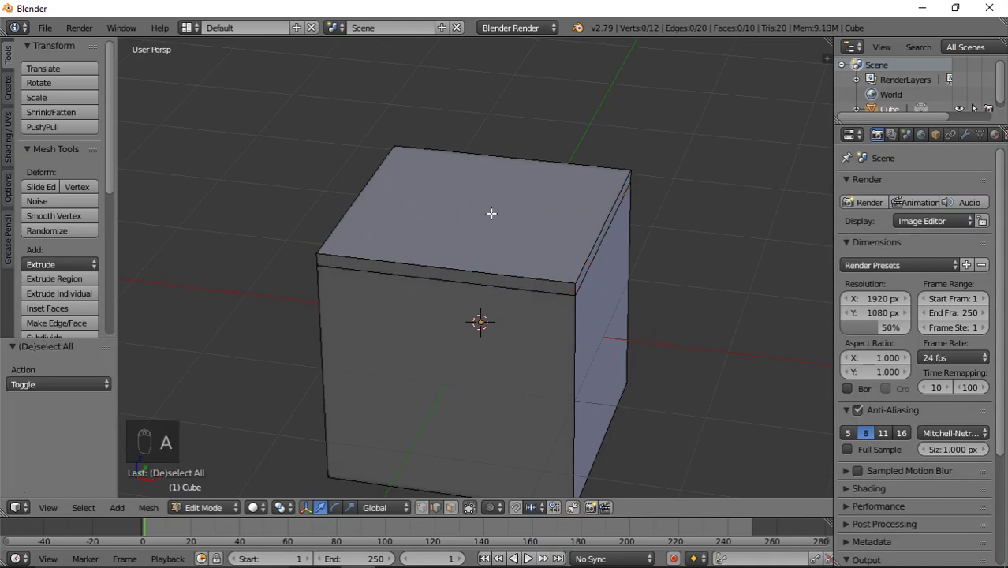
pyautogui.press('ctrl+r')
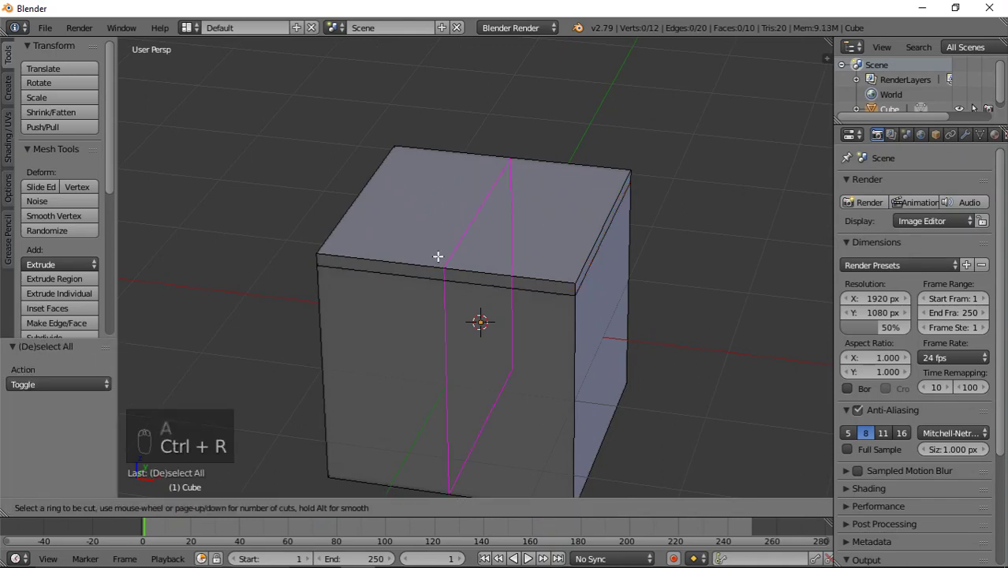
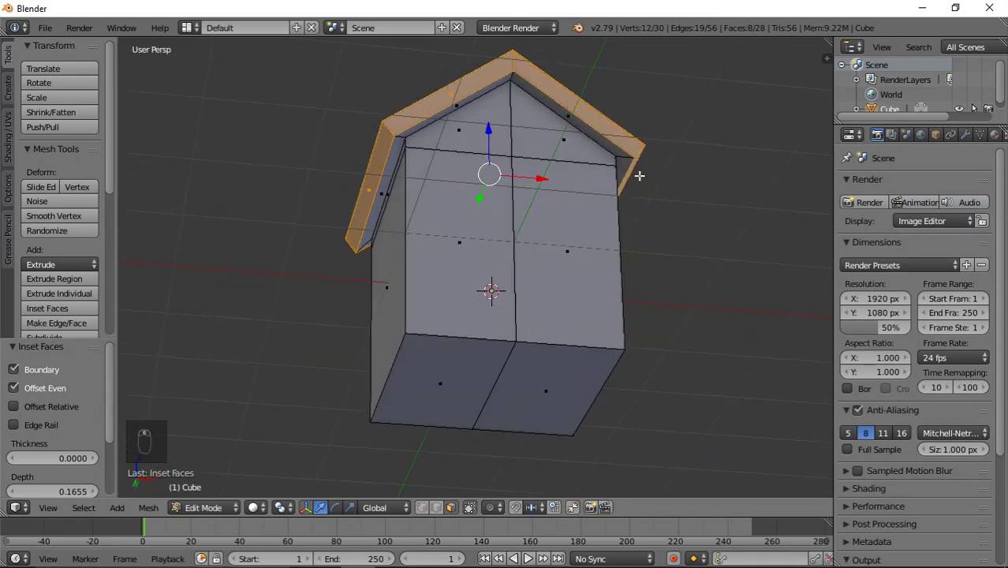
# Grow the selection over the whole roof and separate it into its own object
pyautogui.press('ctrl+KP_Add')
pyautogui.press('p')
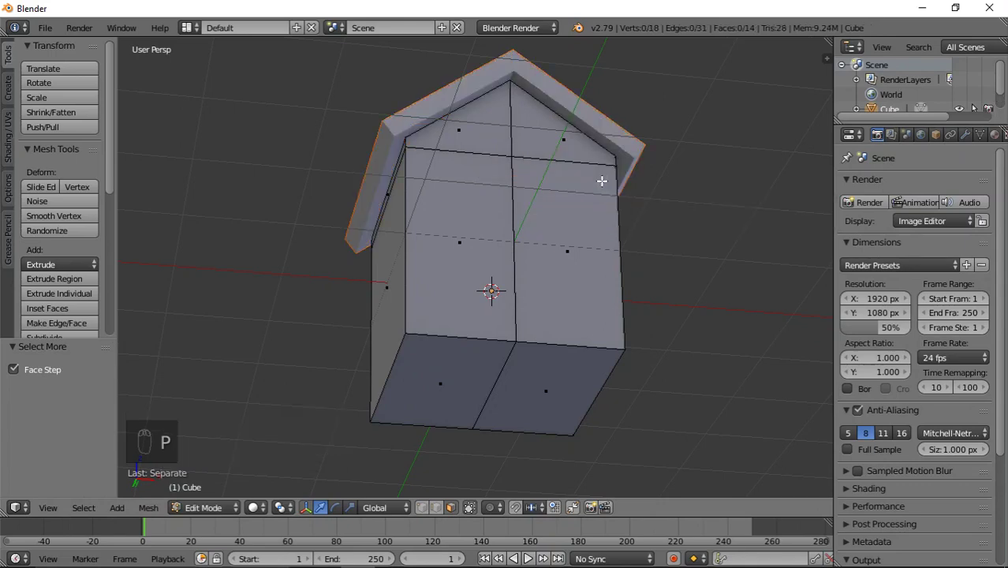
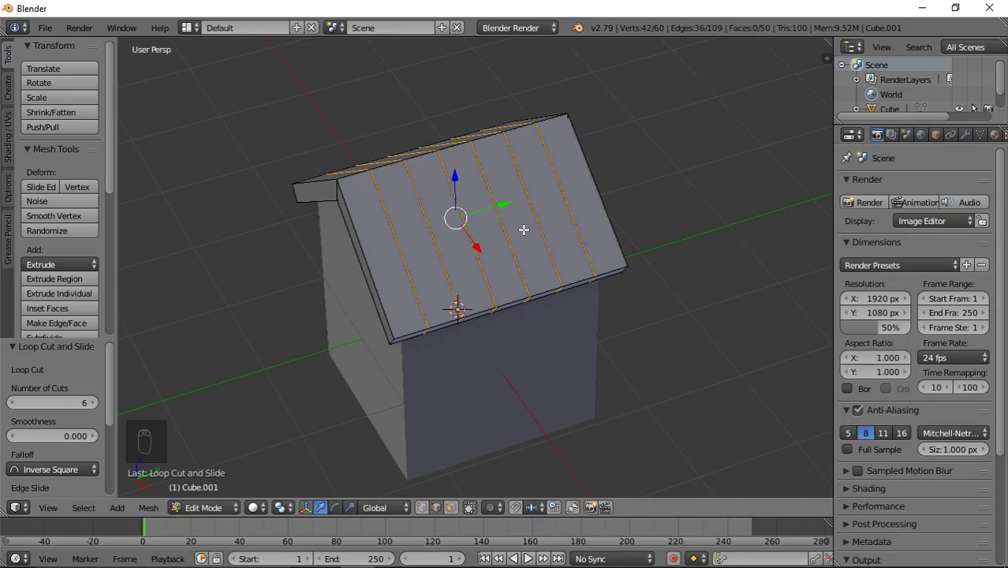
# Bevel the roof loop cuts into narrow plank strips and inset the side-wall face for a window
pyautogui.press('ctrl+b')
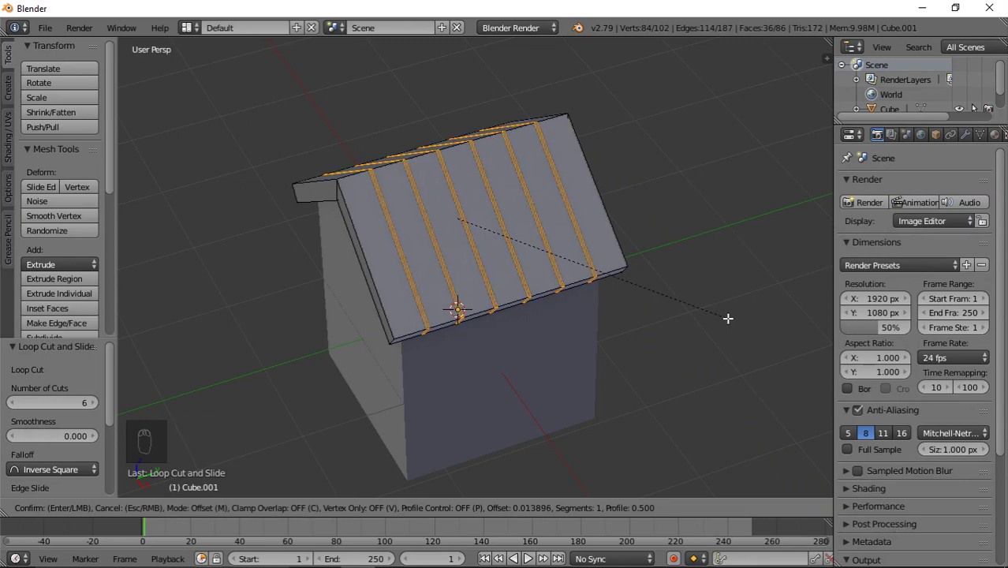
pyautogui.press('i')
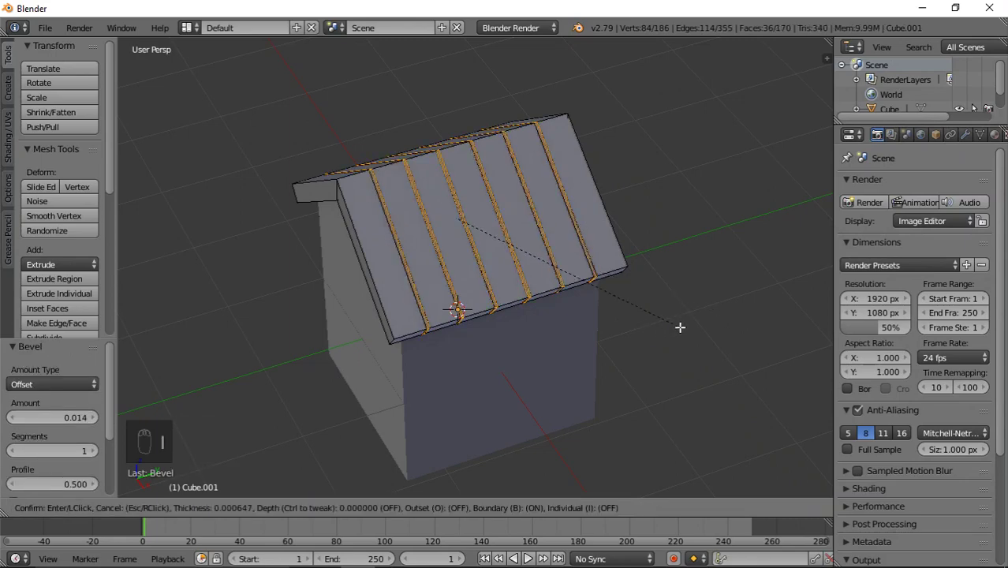
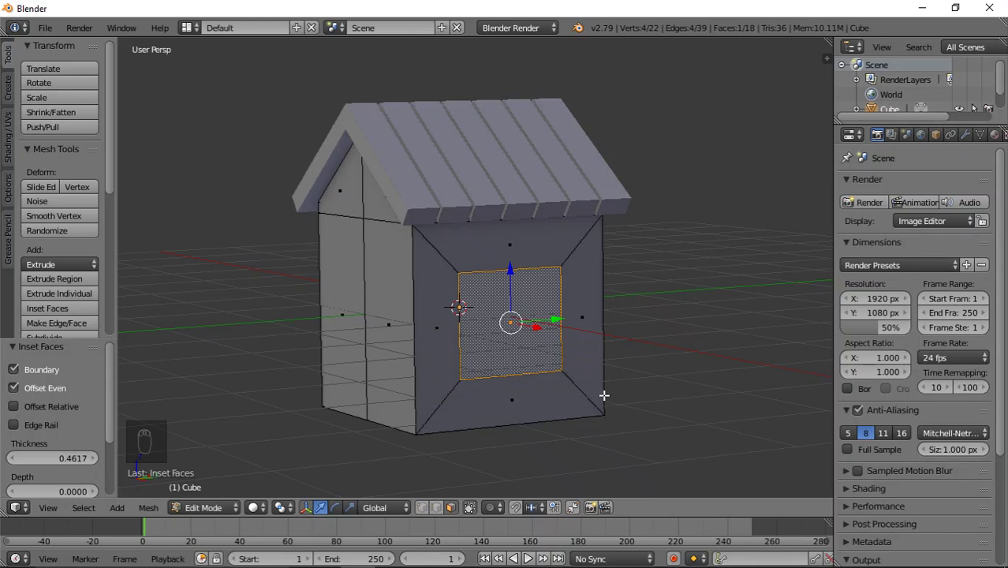
# Inset the window face a second time to form a frame border
pyautogui.press('i')
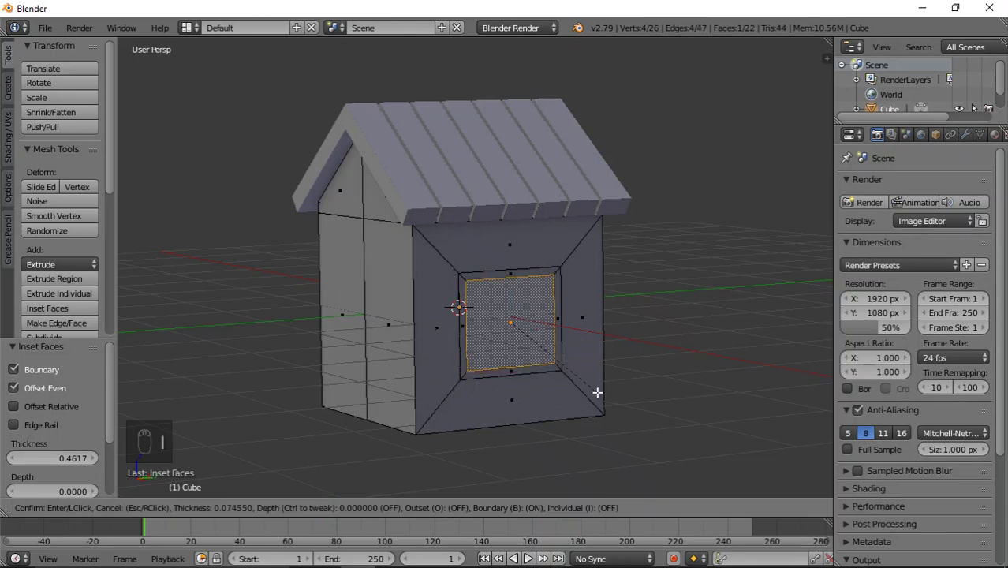
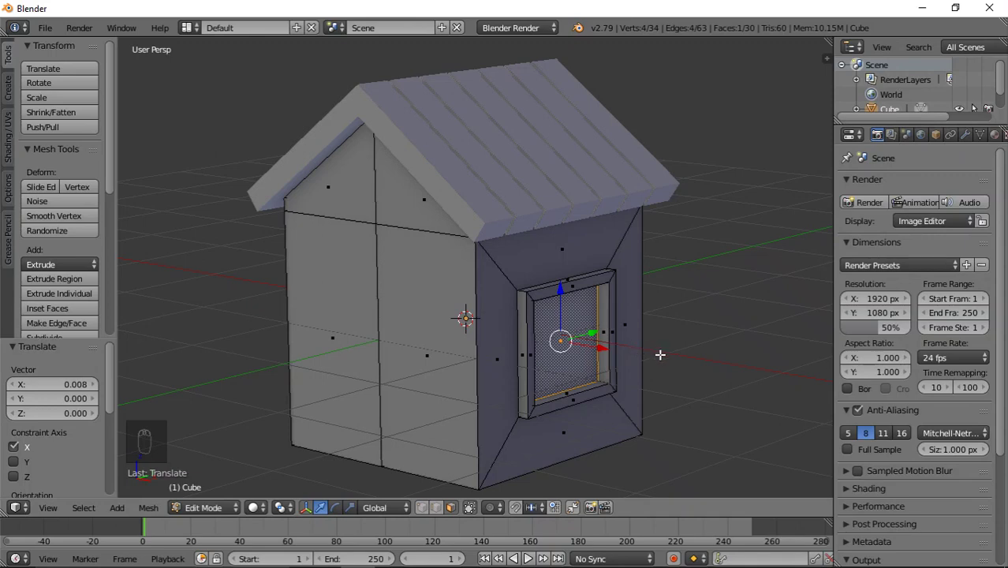
# Delete the window's centre pane faces to open up the side window
pyautogui.press('x')
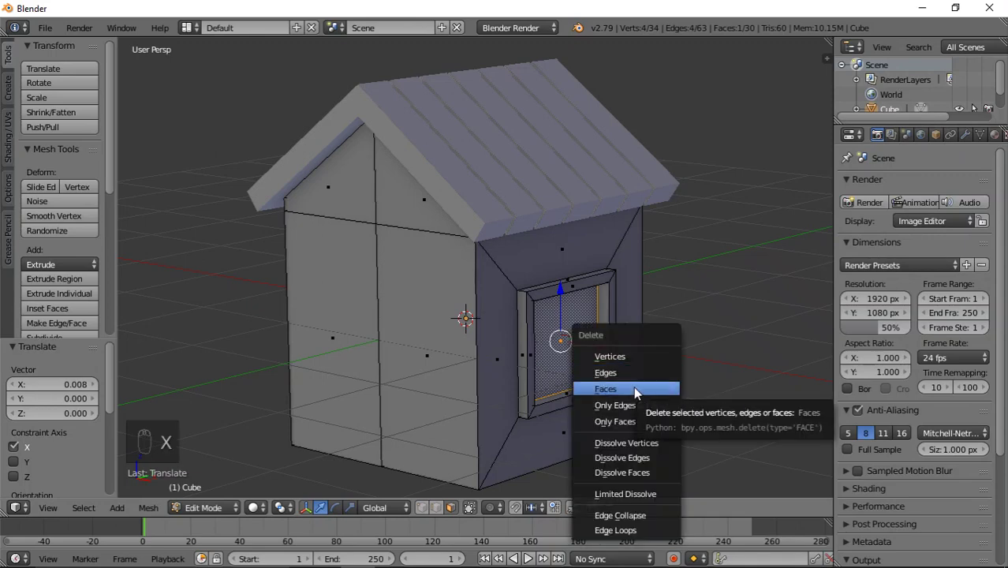
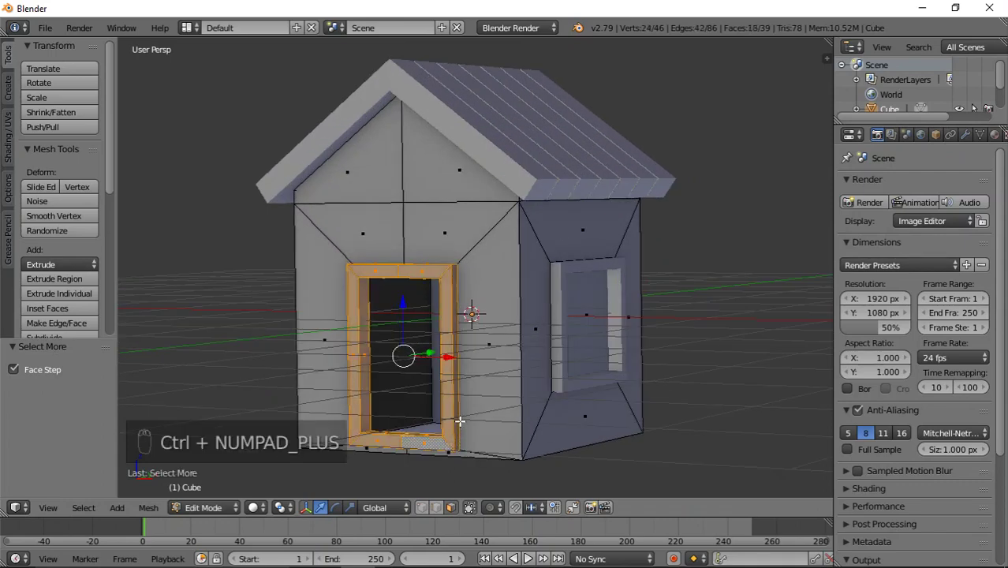
# Separate the door and window frame faces into their own object
pyautogui.press('p')
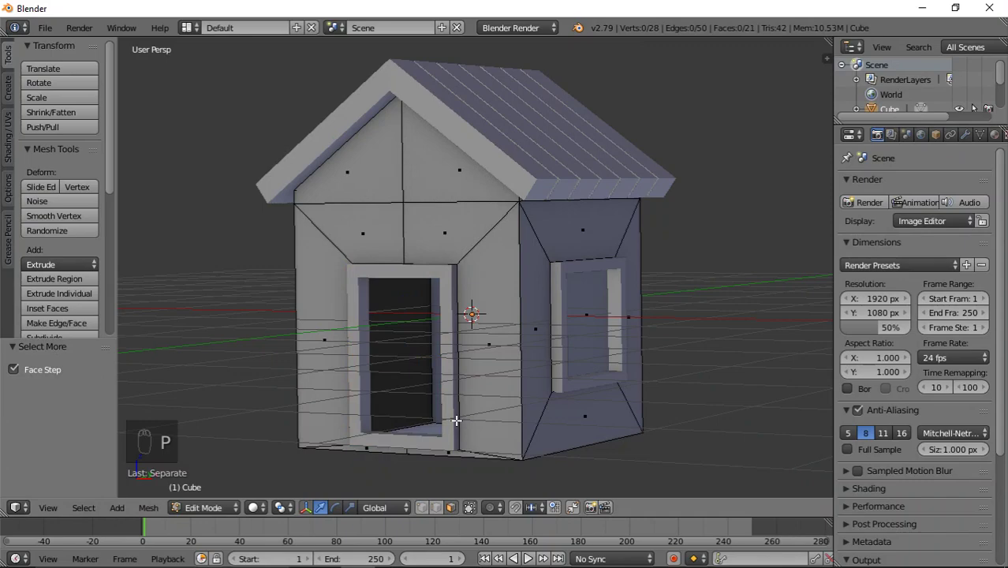
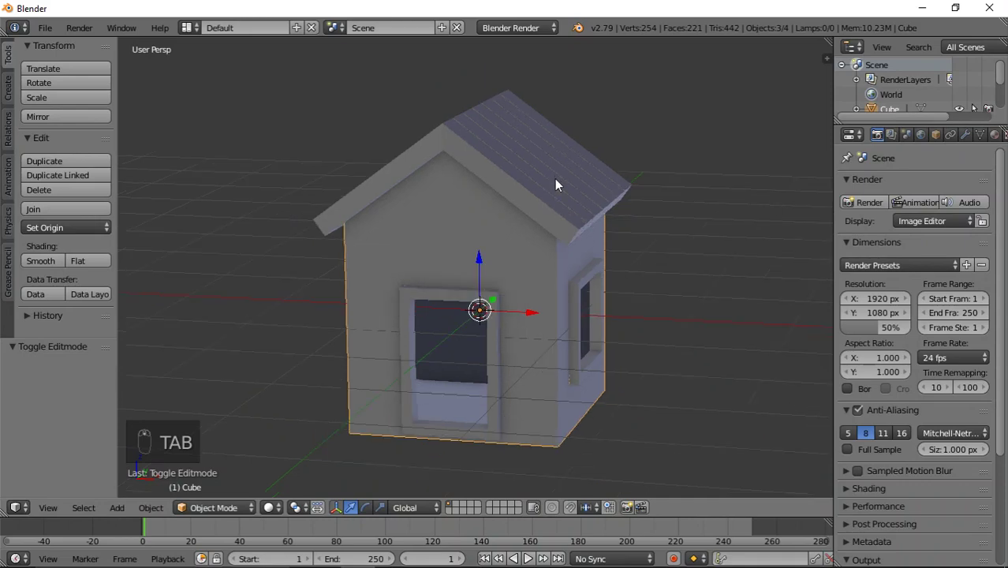
# Give the roof a red material and the house walls an orange material
pyautogui.rightClick(528, 192)
pyautogui.moveTo(636, 186); pyautogui.dragTo(999, 143)
pyautogui.moveTo(1000, 144); pyautogui.dragTo(831, 317)
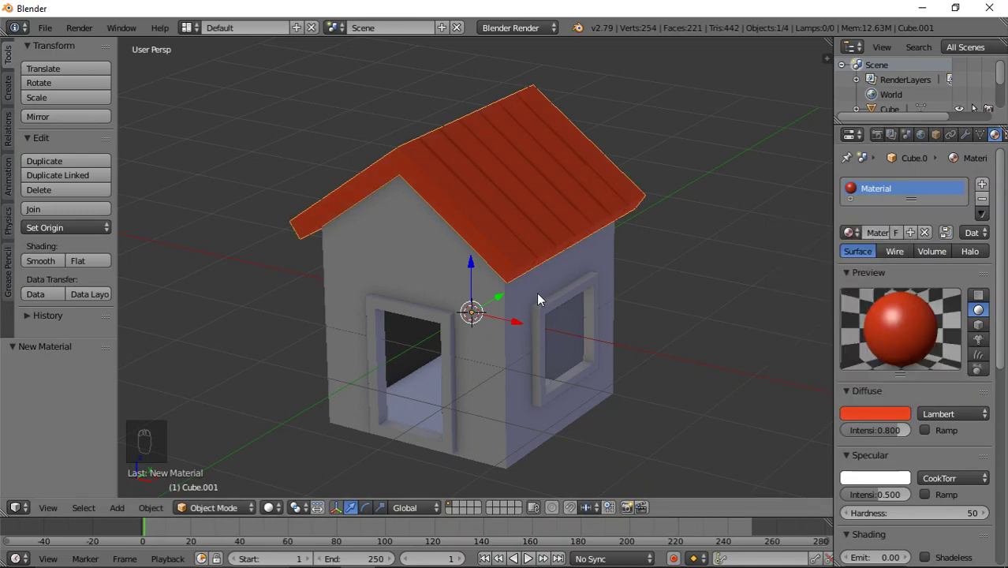
pyautogui.moveTo(587, 271); pyautogui.dragTo(809, 292)
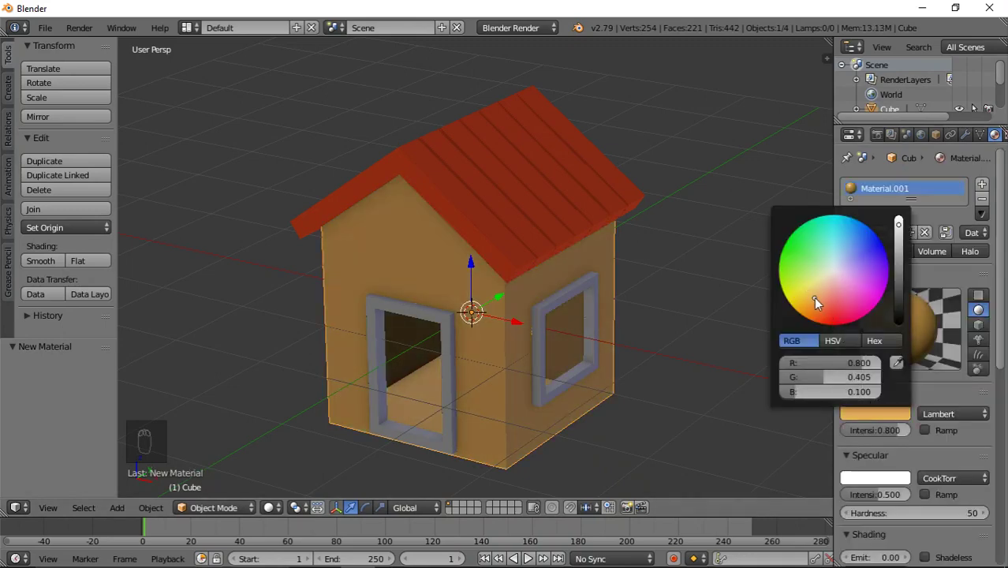
# Give the window and door frames a dark brown material (R 0.095, G 0.041, B 0.010)
pyautogui.middleClick(651, 331)
pyautogui.moveTo(616, 309); pyautogui.dragTo(821, 310)
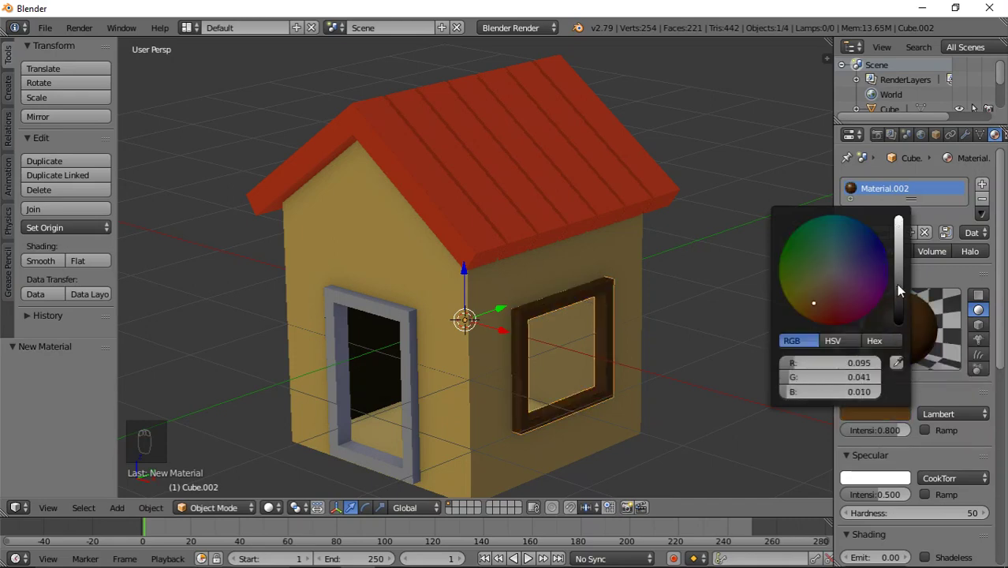
pyautogui.moveTo(398, 315); pyautogui.dragTo(651, 292)
pyautogui.moveTo(661, 284); pyautogui.dragTo(645, 298)
pyautogui.scroll(-3)
pyautogui.middleClick(579, 290)
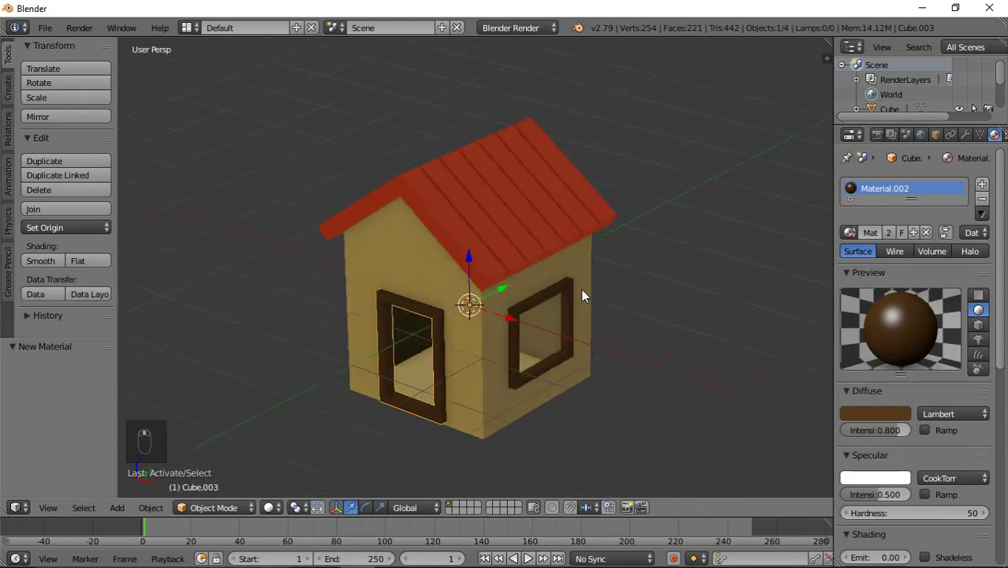
pyautogui.middleClick(473, 271)
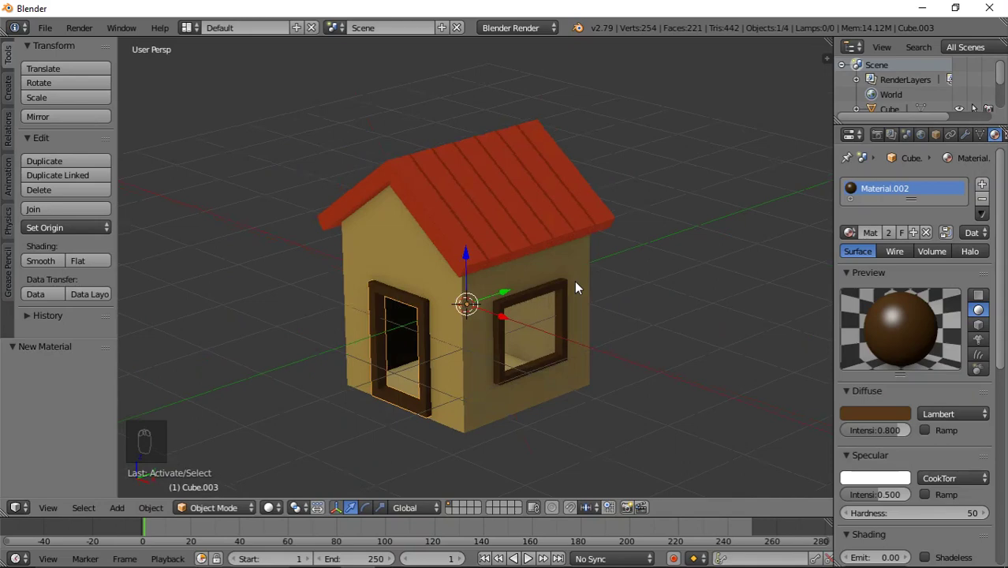
# Select every part of the house and move it up about 1.1 units along Z onto the grid floor
pyautogui.moveTo(547, 292); pyautogui.dragTo(560, 257)
pyautogui.press('a')
pyautogui.press('a')
pyautogui.moveTo(565, 175); pyautogui.dragTo(686, 209)
pyautogui.middleClick(546, 193)
pyautogui.moveTo(675, 218); pyautogui.dragTo(685, 213)
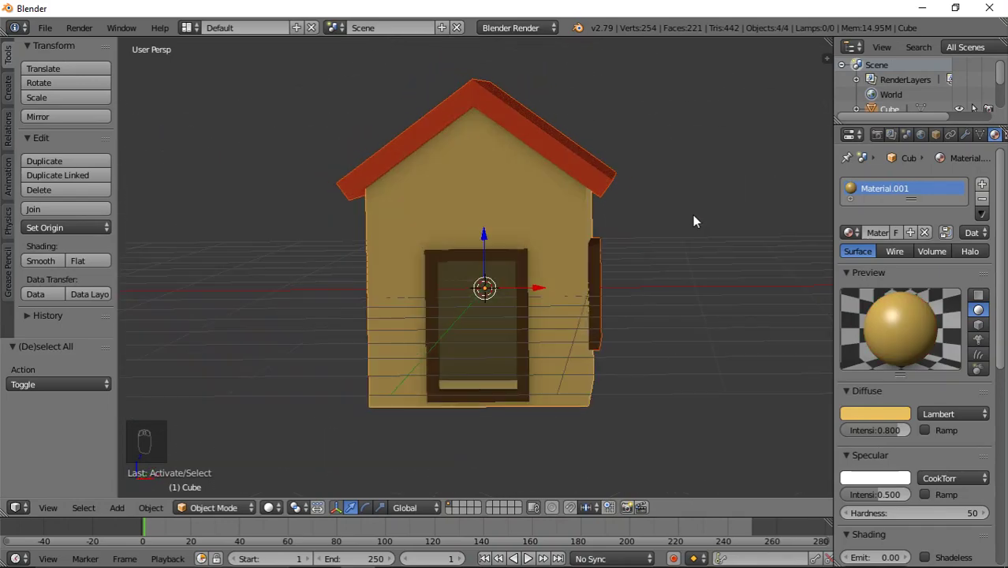
pyautogui.moveTo(662, 233); pyautogui.dragTo(657, 308)
pyautogui.press('a')
pyautogui.press('a')
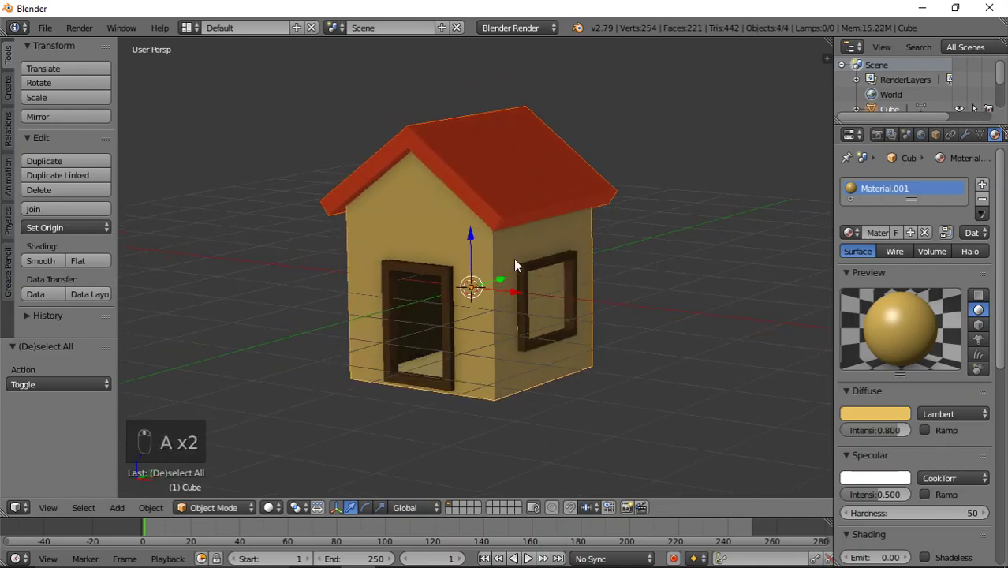
pyautogui.moveTo(478, 241); pyautogui.dragTo(536, 167)
pyautogui.moveTo(536, 167); pyautogui.dragTo(593, 188)
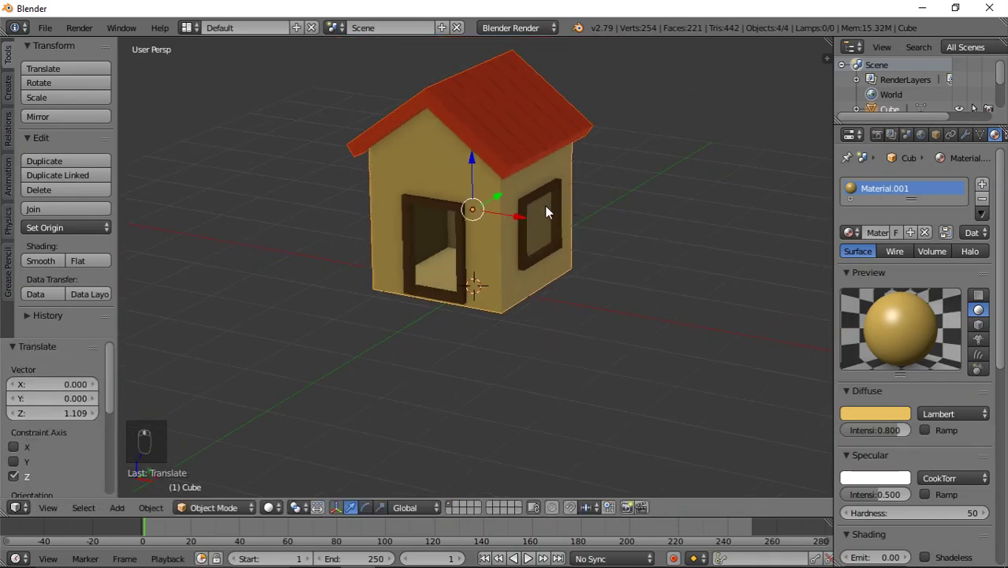
# Add a mesh plane beneath the house and scale it up into a broad ground
pyautogui.press('shift+a')
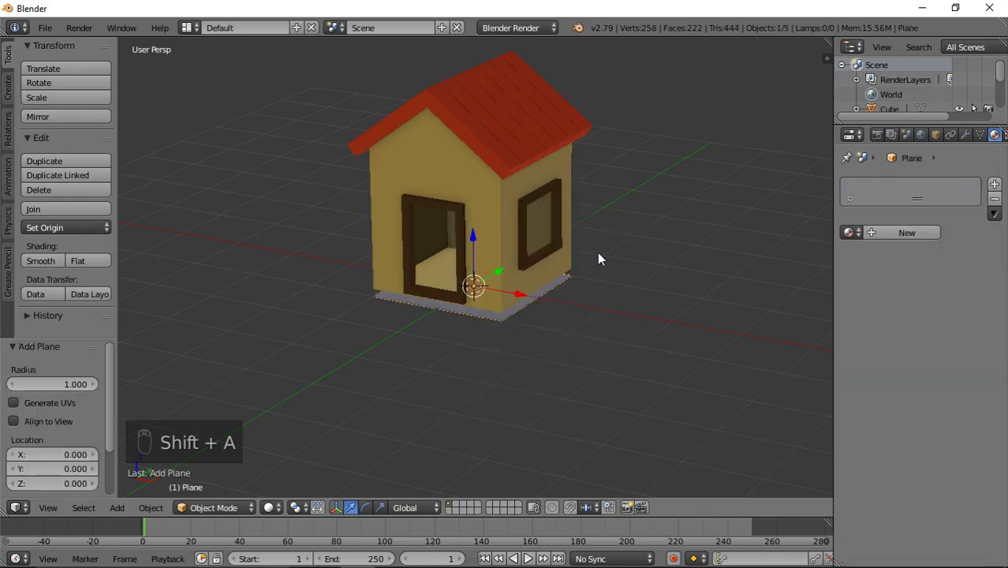
pyautogui.press('s')
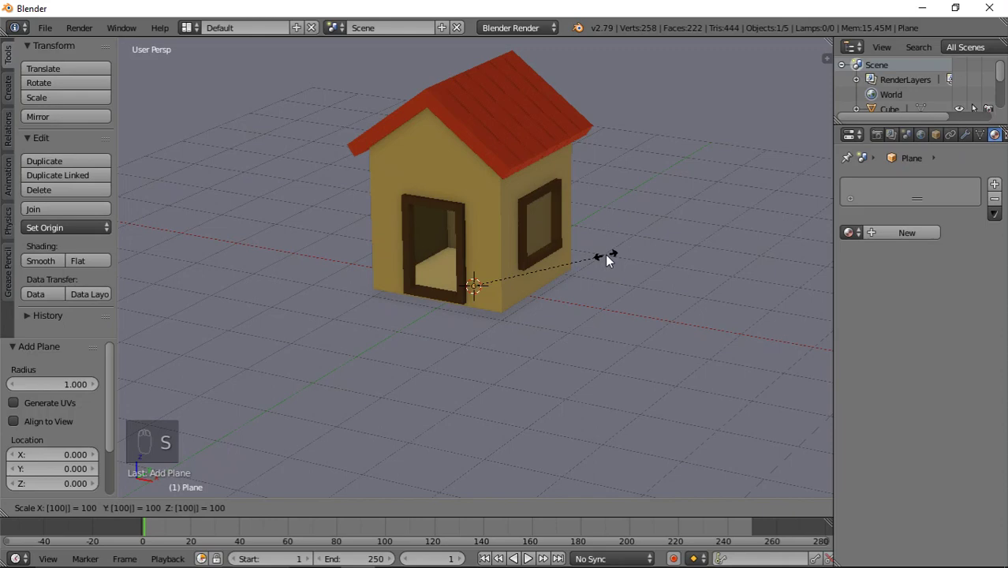
pyautogui.moveTo(478, 237); pyautogui.dragTo(526, 295)
pyautogui.moveTo(526, 295); pyautogui.dragTo(476, 236)
# Give the ground plane a new dark brown diffuse material
pyautogui.moveTo(476, 236); pyautogui.dragTo(508, 247)
pyautogui.moveTo(508, 246); pyautogui.dragTo(525, 233)
pyautogui.moveTo(524, 233); pyautogui.dragTo(889, 238)
pyautogui.middleClick(889, 238)
pyautogui.rightClick(903, 239)
pyautogui.moveTo(903, 238); pyautogui.dragTo(824, 306)
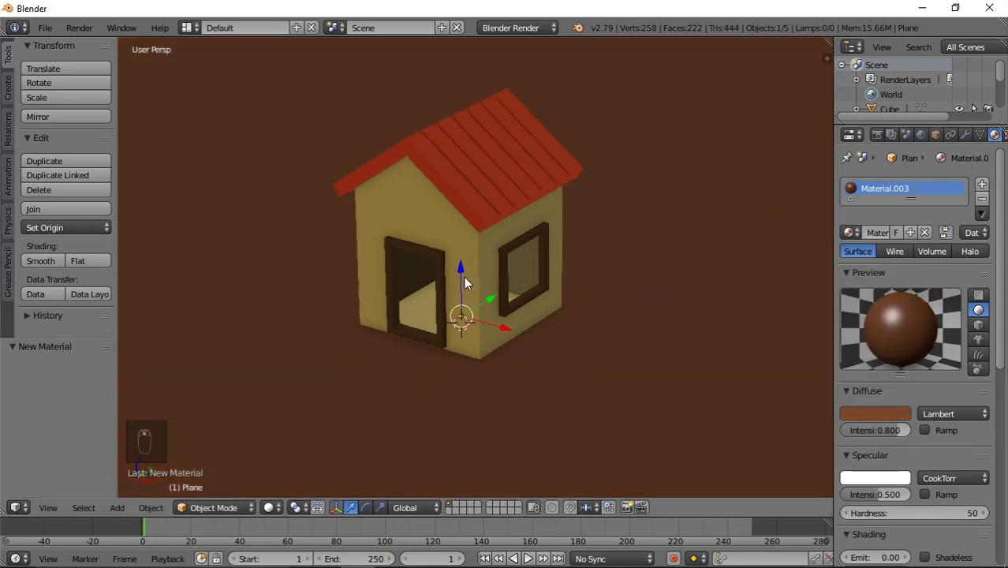
# Add a Hemi lamp via Shift+A and raise it along Z high above the house
pyautogui.press('shift+a')
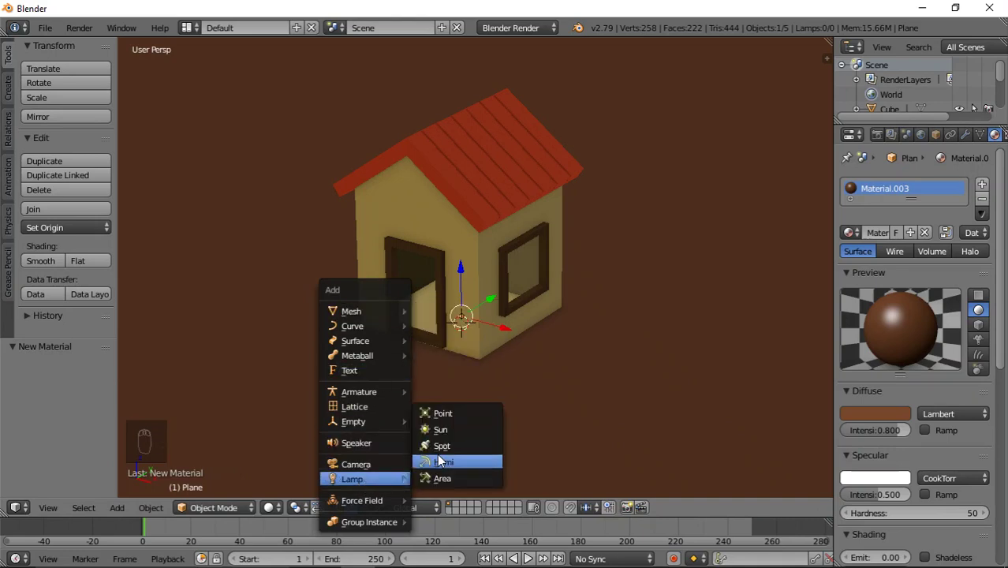
pyautogui.moveTo(489, 356); pyautogui.dragTo(492, 252)
pyautogui.click(492, 252)
pyautogui.moveTo(492, 252); pyautogui.dragTo(525, 202)
pyautogui.moveTo(535, 169); pyautogui.dragTo(526, 202)
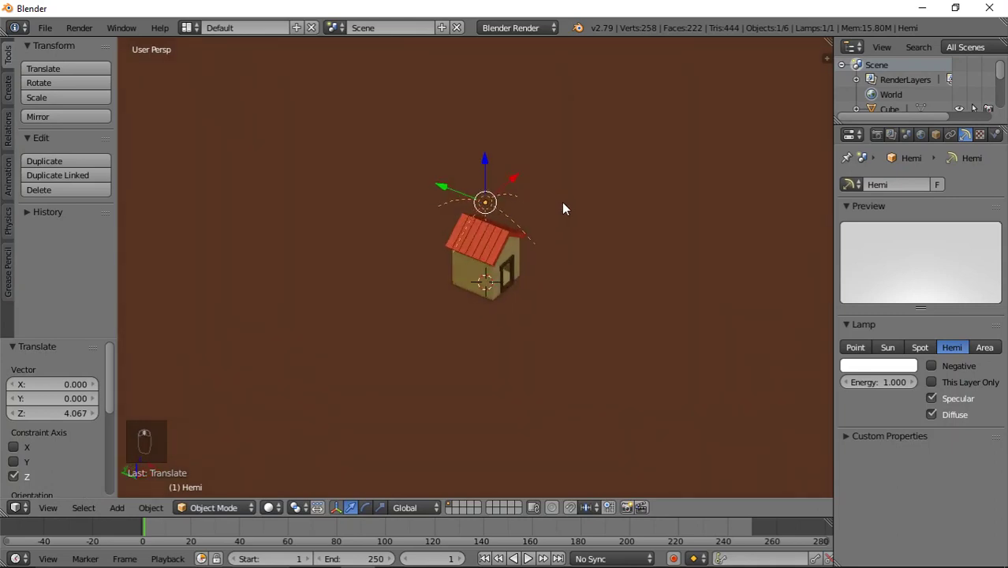
pyautogui.moveTo(513, 179); pyautogui.dragTo(652, 225)
pyautogui.middleClick(552, 139)
pyautogui.middleClick(610, 123)
pyautogui.middleClick(701, 243)
# Rotate the hemi lamp to tilt it toward the house, then turn it about the vertical axis
pyautogui.press('r')
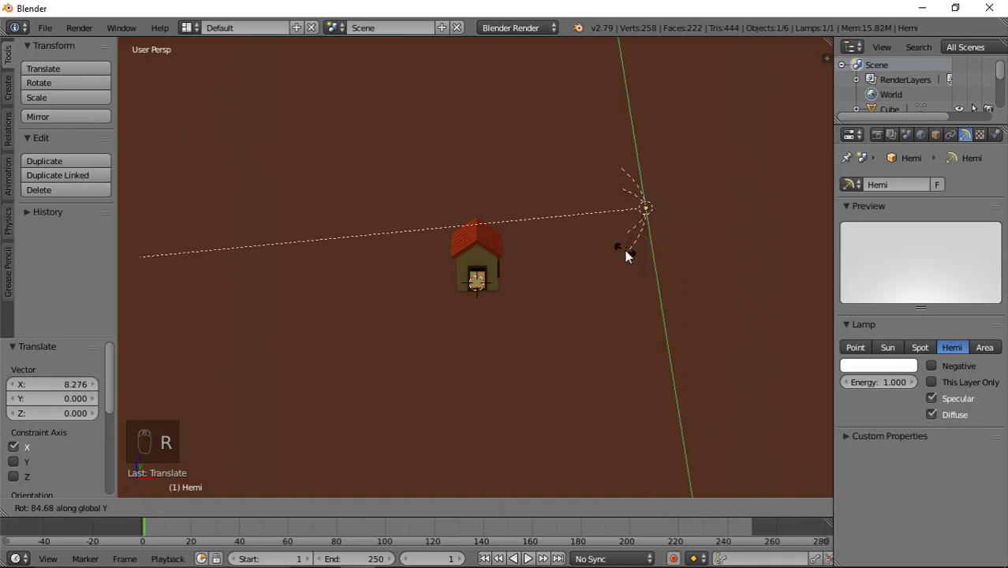
pyautogui.moveTo(633, 274); pyautogui.dragTo(622, 295)
pyautogui.moveTo(622, 294); pyautogui.dragTo(583, 351)
pyautogui.moveTo(583, 352); pyautogui.dragTo(585, 351)
pyautogui.press('r')
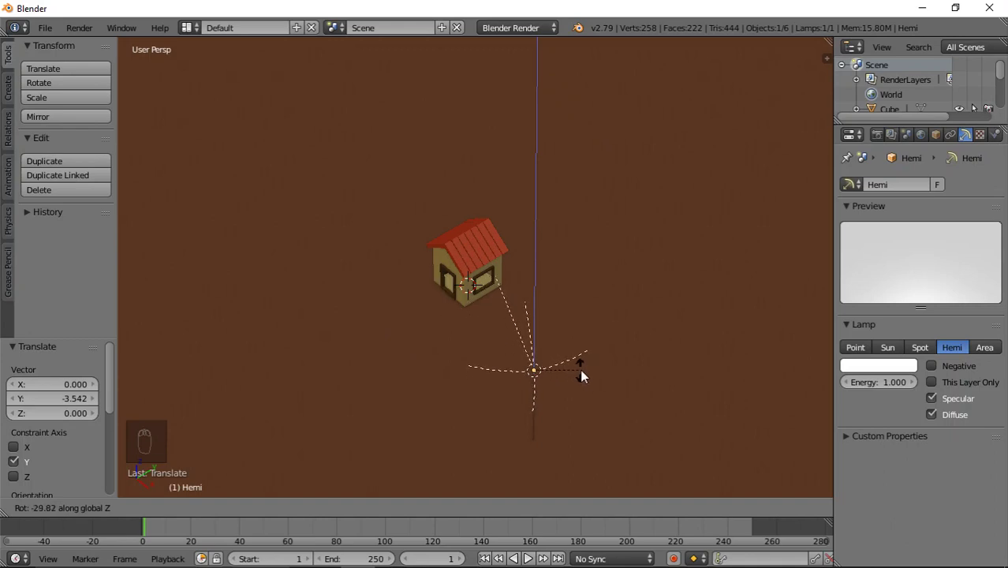
pyautogui.moveTo(593, 373); pyautogui.dragTo(572, 279)
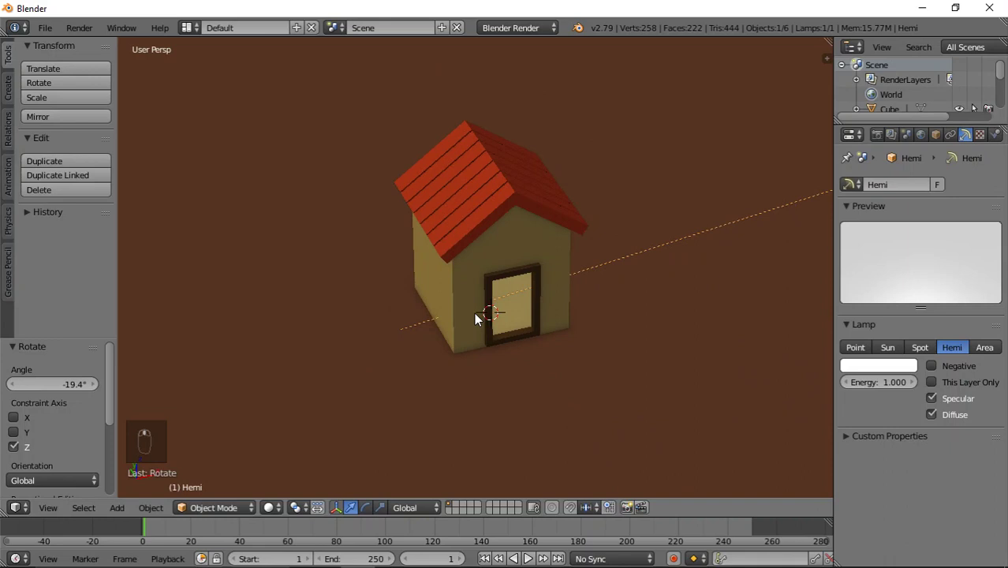
# Add a Point lamp and position it just under the roof, checking placement in wireframe
pyautogui.press('shift+a')
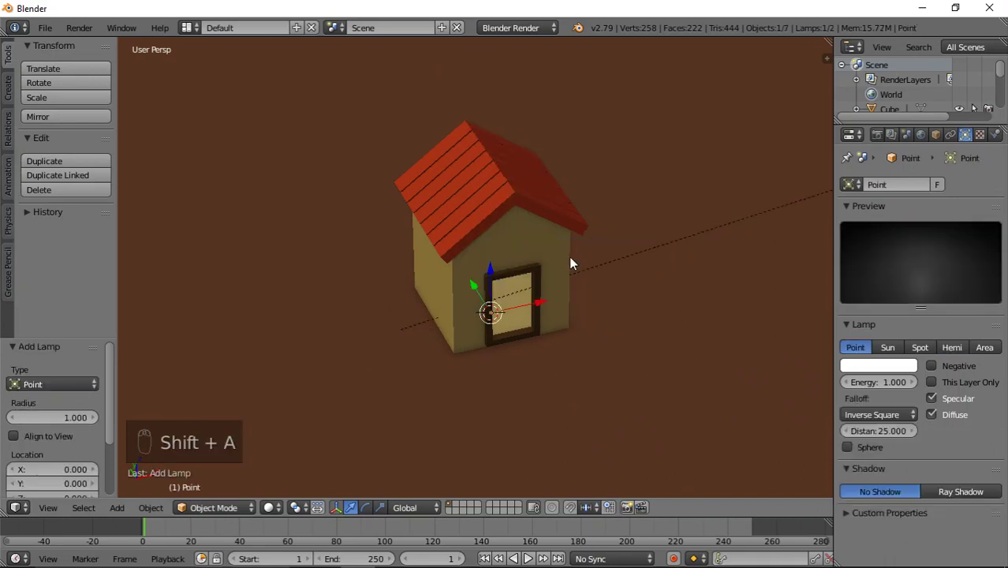
pyautogui.moveTo(489, 269); pyautogui.dragTo(492, 131)
pyautogui.press('z')
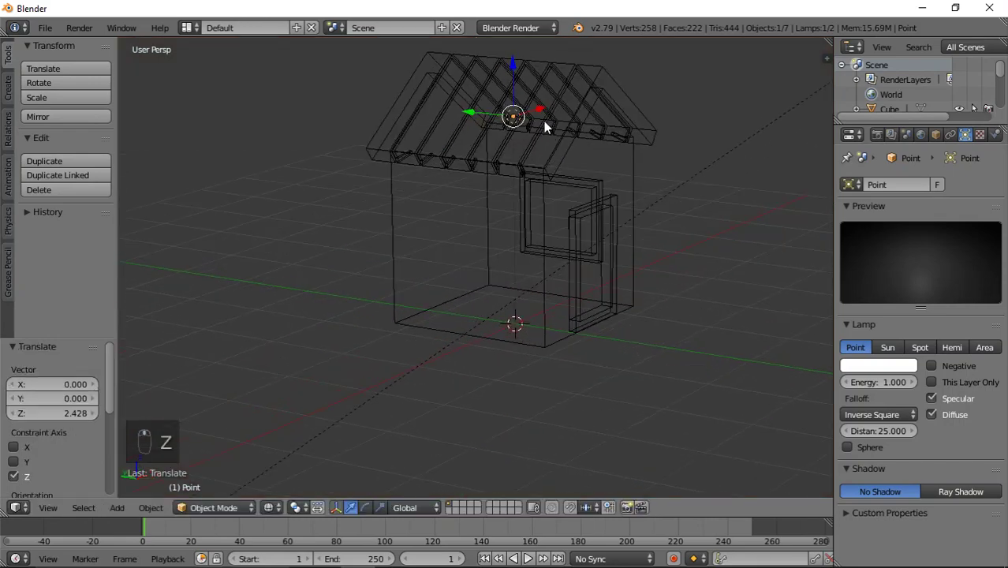
pyautogui.moveTo(514, 69); pyautogui.dragTo(561, 274)
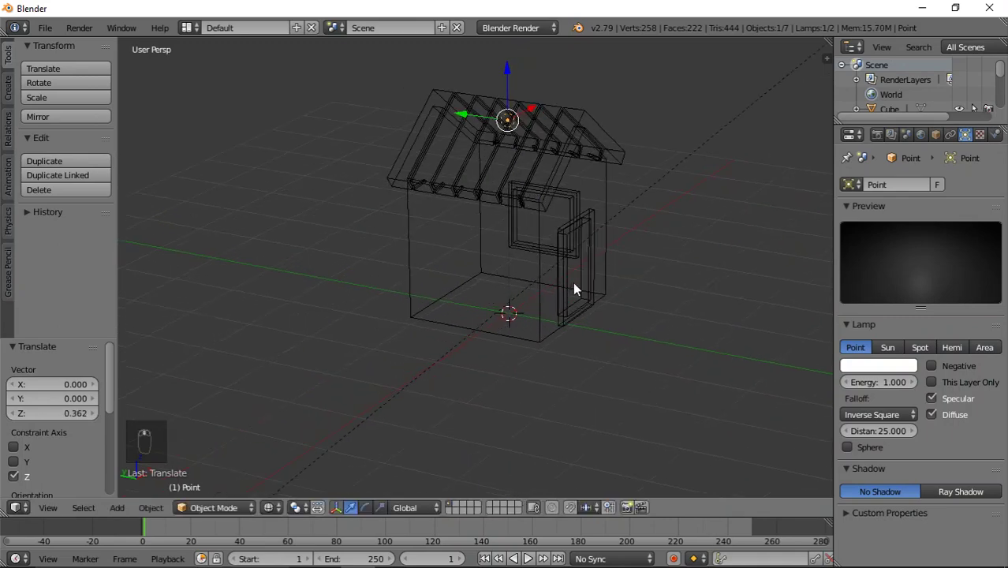
pyautogui.middleClick(567, 168)
pyautogui.moveTo(609, 328); pyautogui.dragTo(478, 129)
pyautogui.moveTo(476, 126); pyautogui.dragTo(538, 295)
pyautogui.middleClick(518, 304)
# Select the point lamp, return to solid shading and inspect the lit house from around
pyautogui.rightClick(517, 304)
pyautogui.press('z')
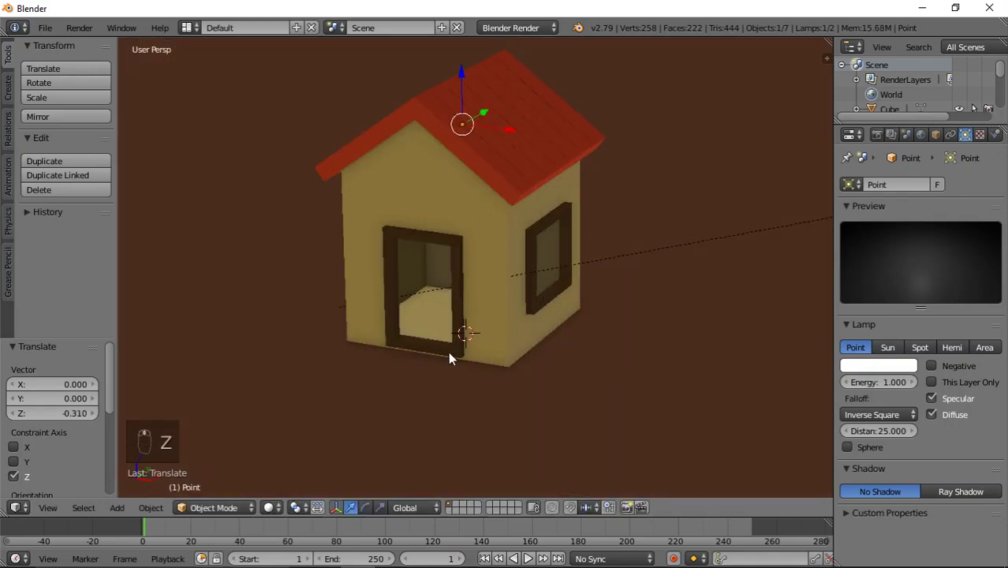
pyautogui.middleClick(542, 347)
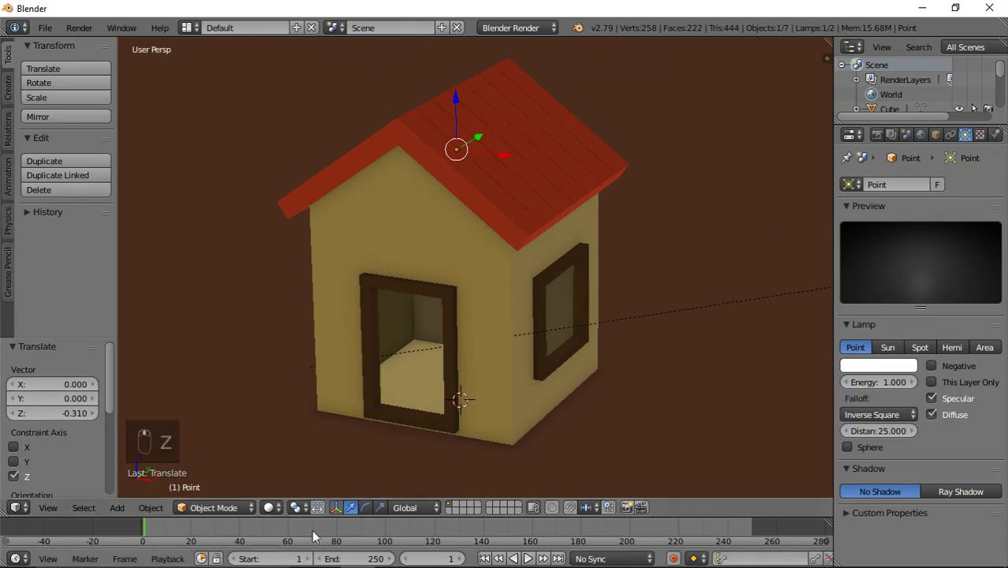
pyautogui.moveTo(274, 511); pyautogui.dragTo(533, 361)
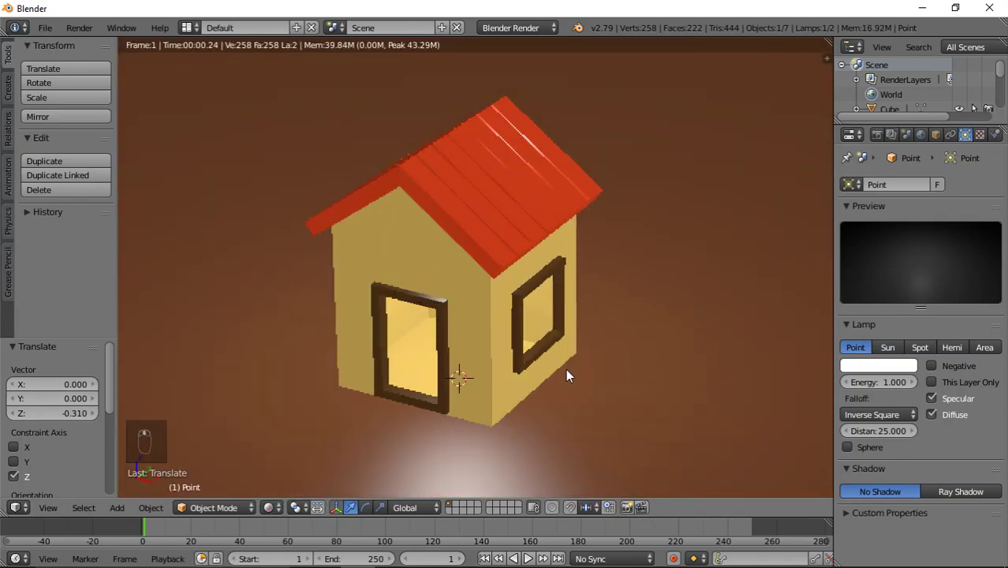